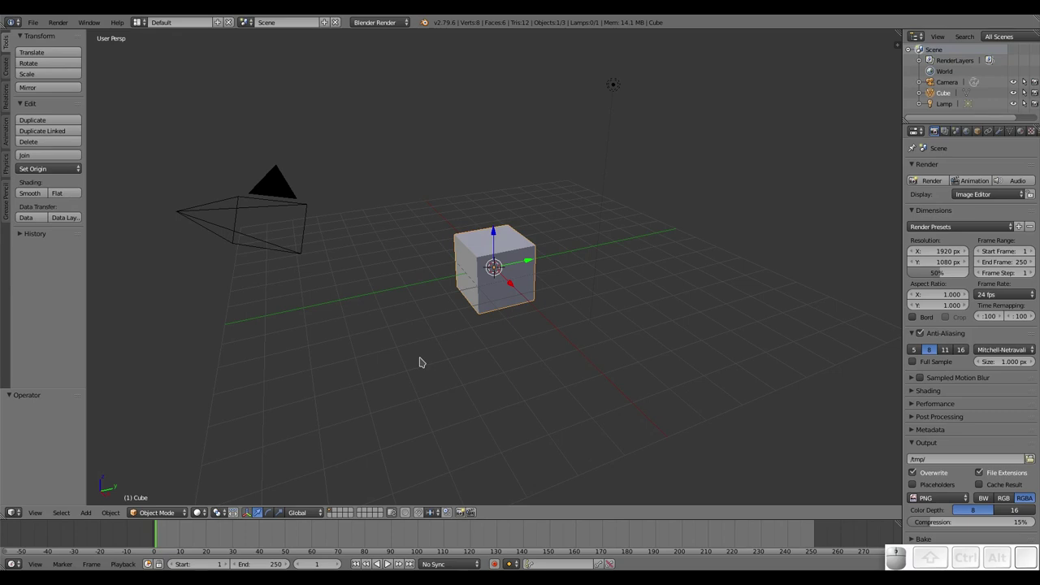
# Step: Switch to the compositing layout and set the render engine to Cycles Render
pyautogui.press('ctrl+Left')
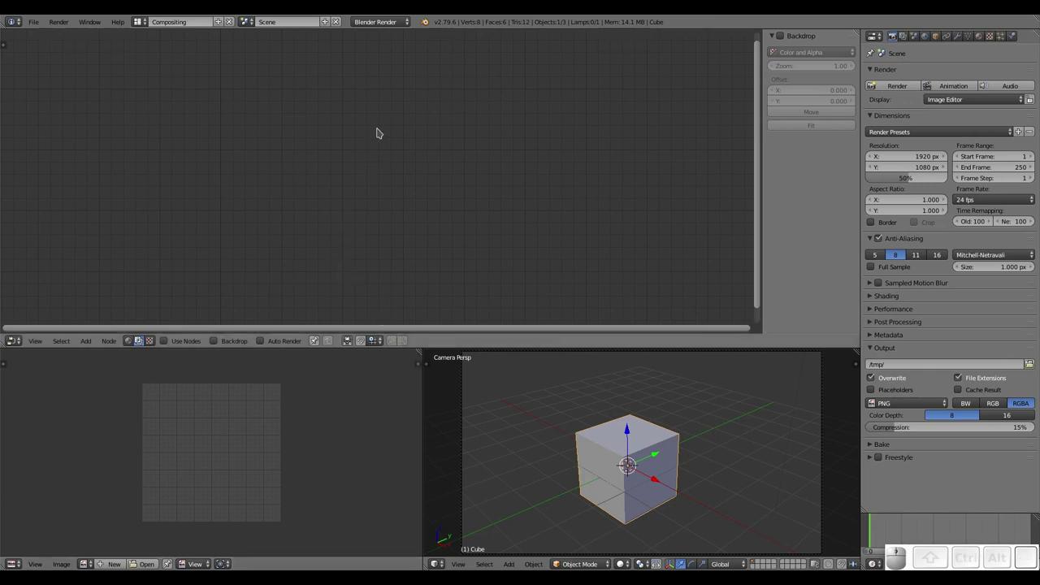
pyautogui.click(384, 22)
pyautogui.click(380, 60)
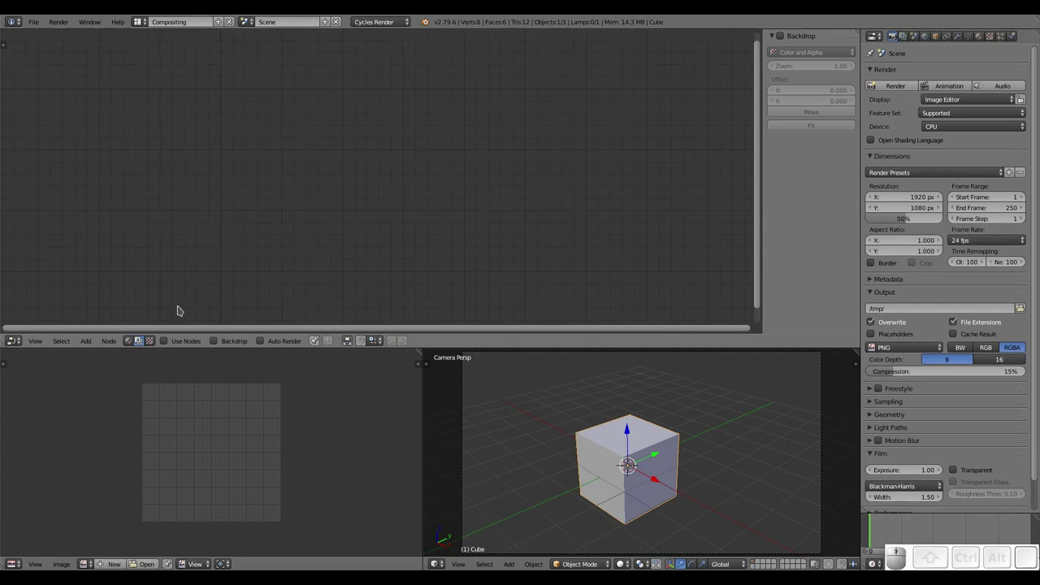
# Step: Enable shader nodes for the cube's material and replace the default shader with a Principled BSDF
pyautogui.click(126, 338)
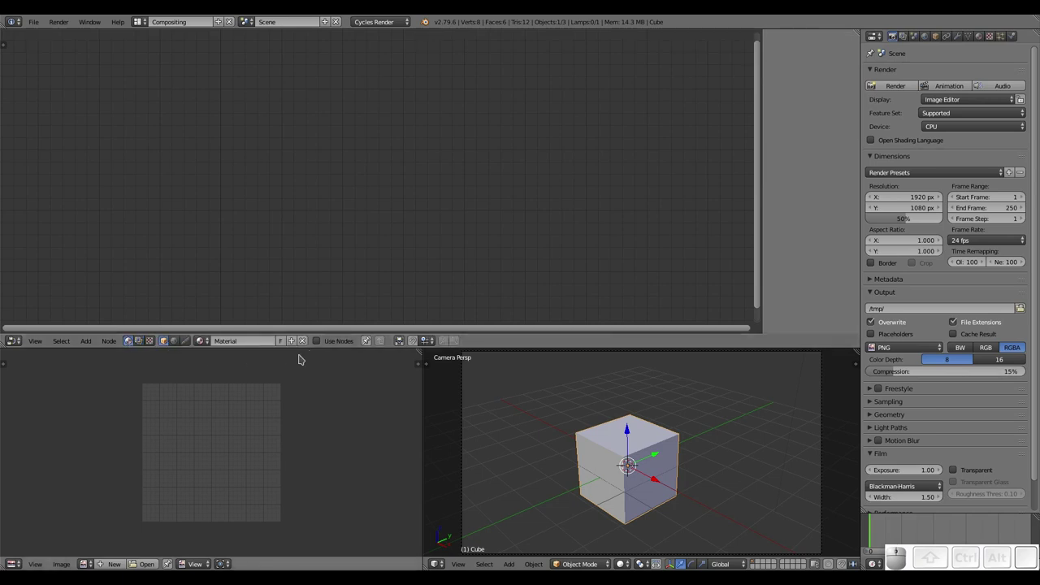
pyautogui.click(317, 339)
pyautogui.click(293, 158)
pyautogui.press('x')
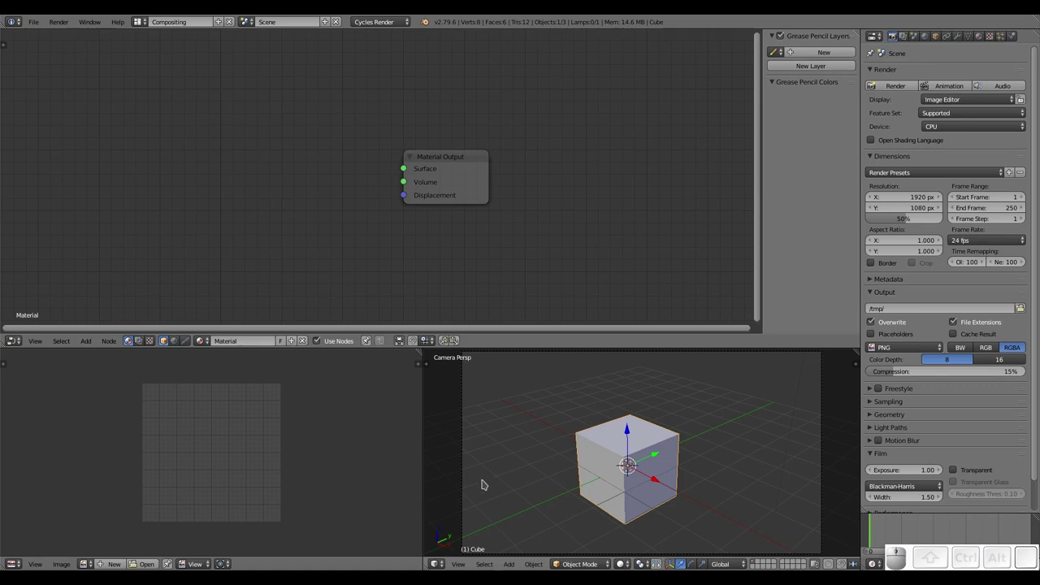
pyautogui.press('shift+a')
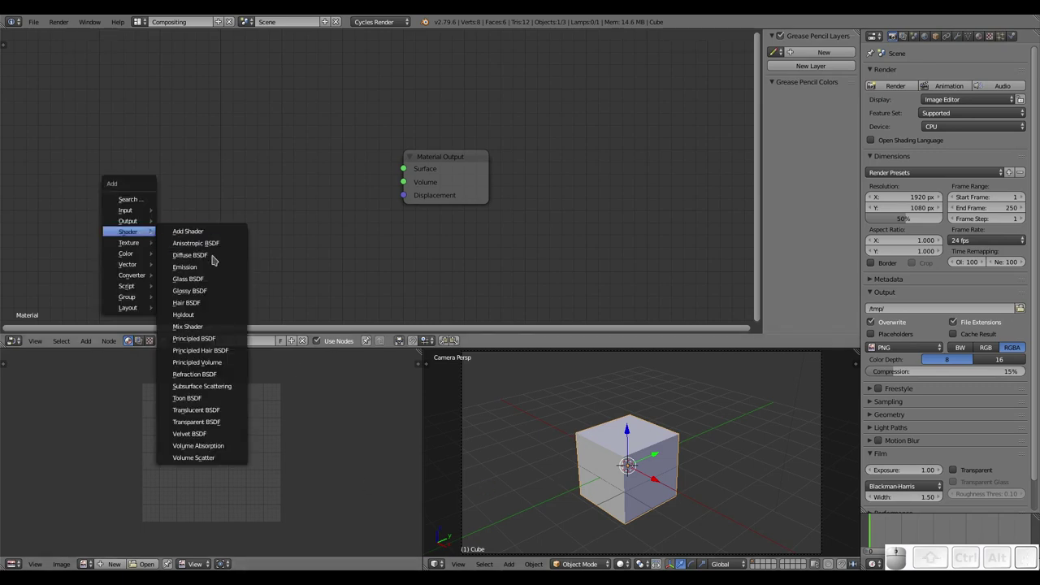
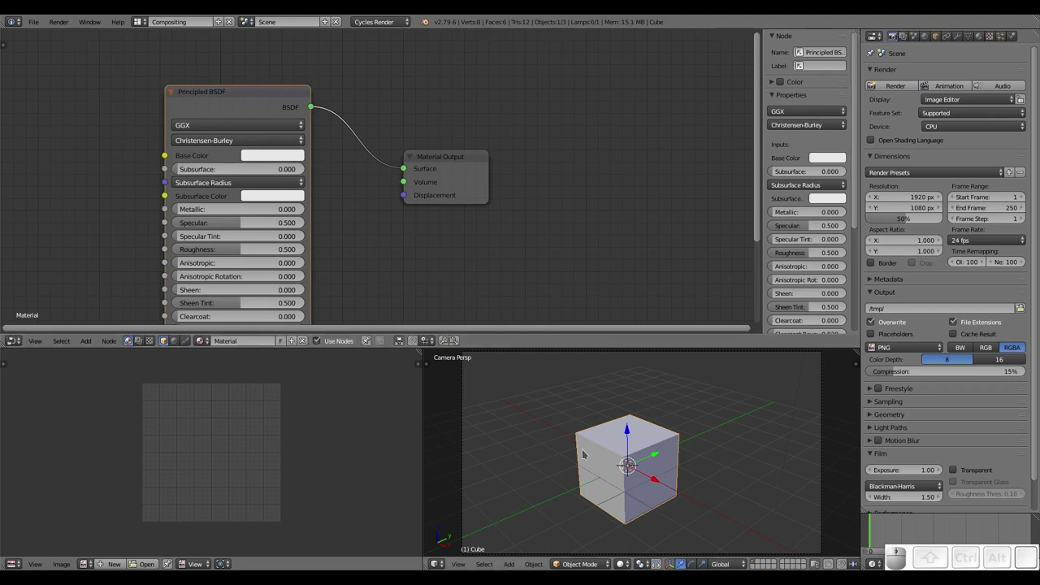
# Step: Show a live rendered preview of the cube in the viewport and adjust the view
pyautogui.press('shift+z')
pyautogui.middleClick(599, 446)
pyautogui.scroll(3)
pyautogui.middleClick(626, 438)
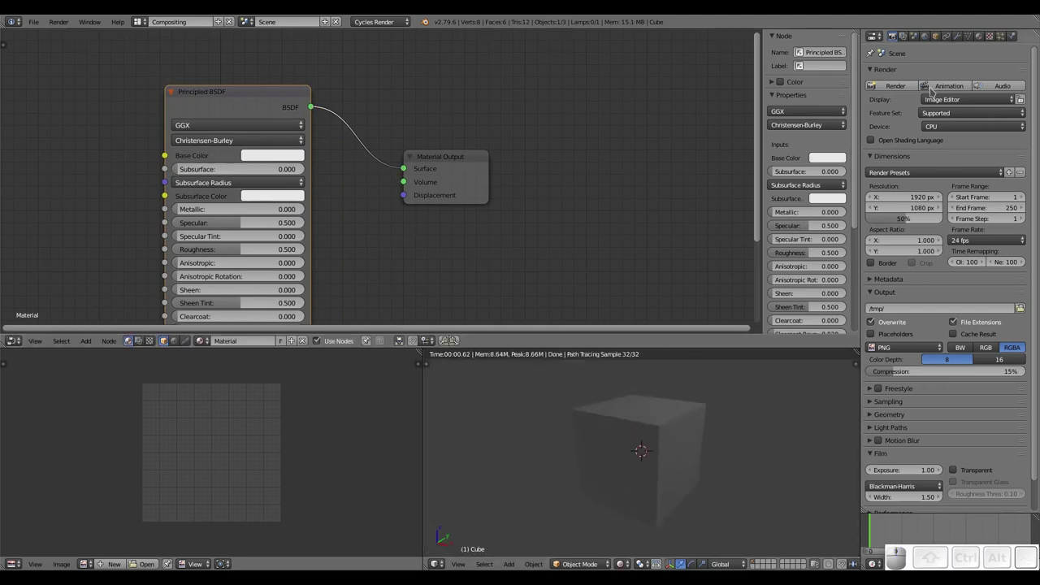
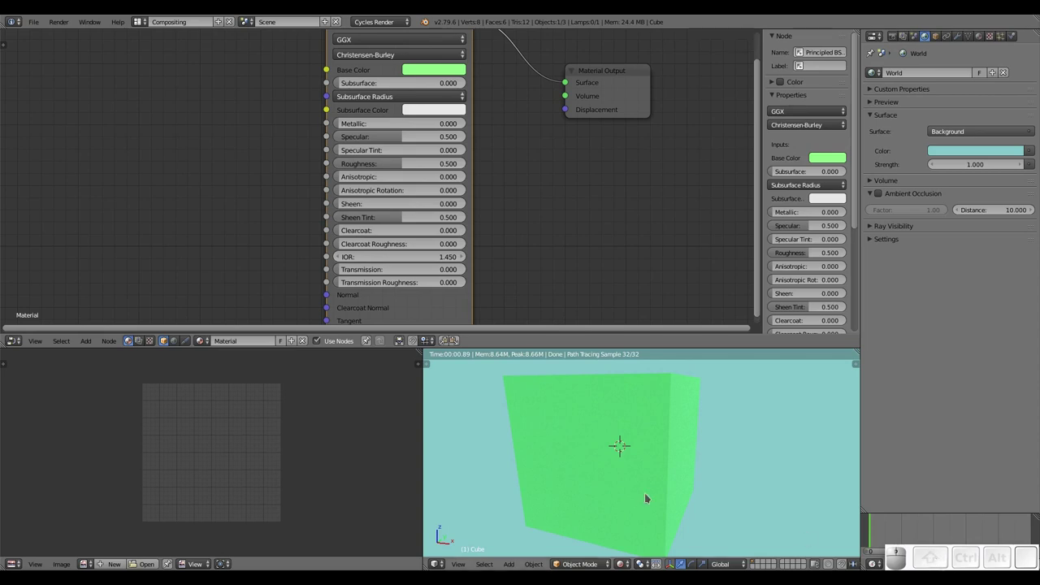
# Step: Duplicate the cube to create the outer shell Cube.001
pyautogui.press('shift+d')
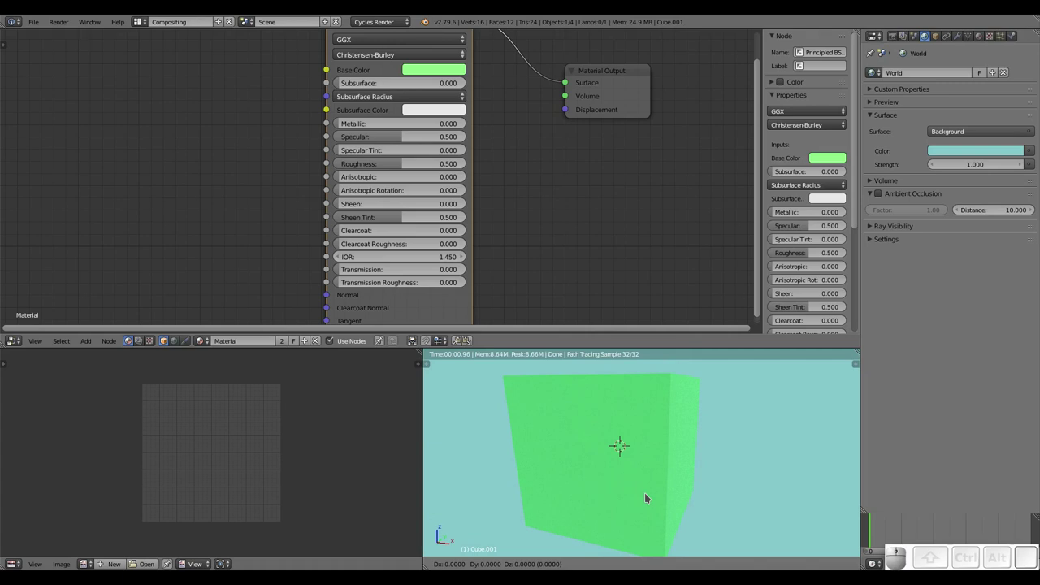
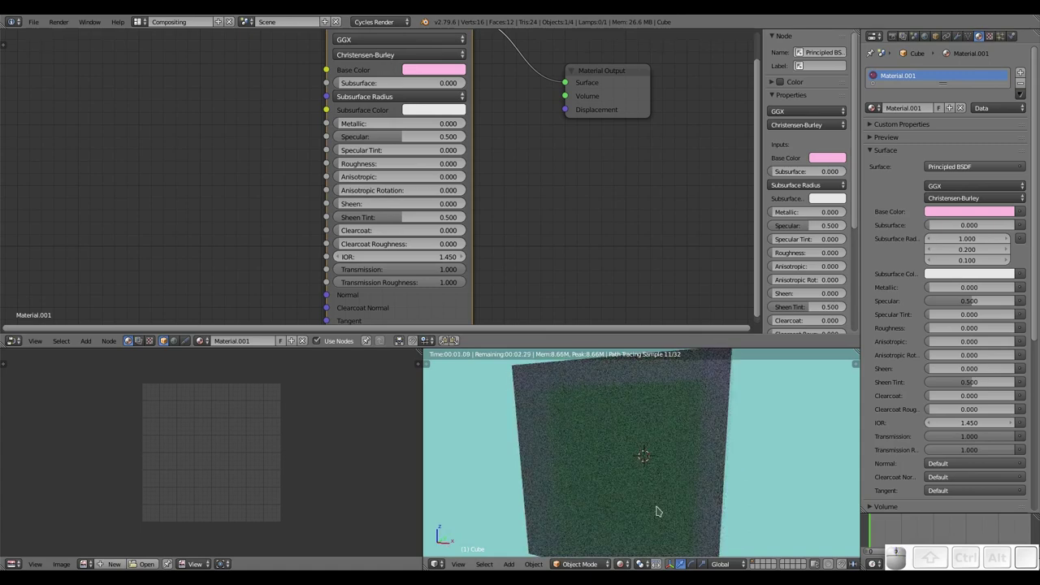
# Step: Orbit the viewport to see the frosted pink shell over the green cube from other sides
pyautogui.moveTo(680, 457); pyautogui.dragTo(647, 453)
pyautogui.moveTo(670, 452); pyautogui.dragTo(650, 456)
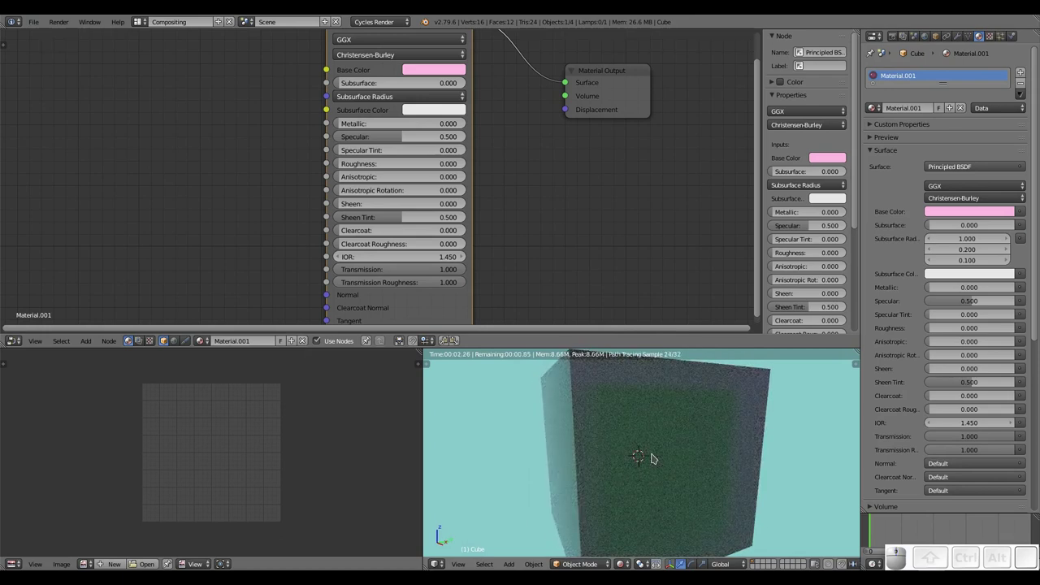
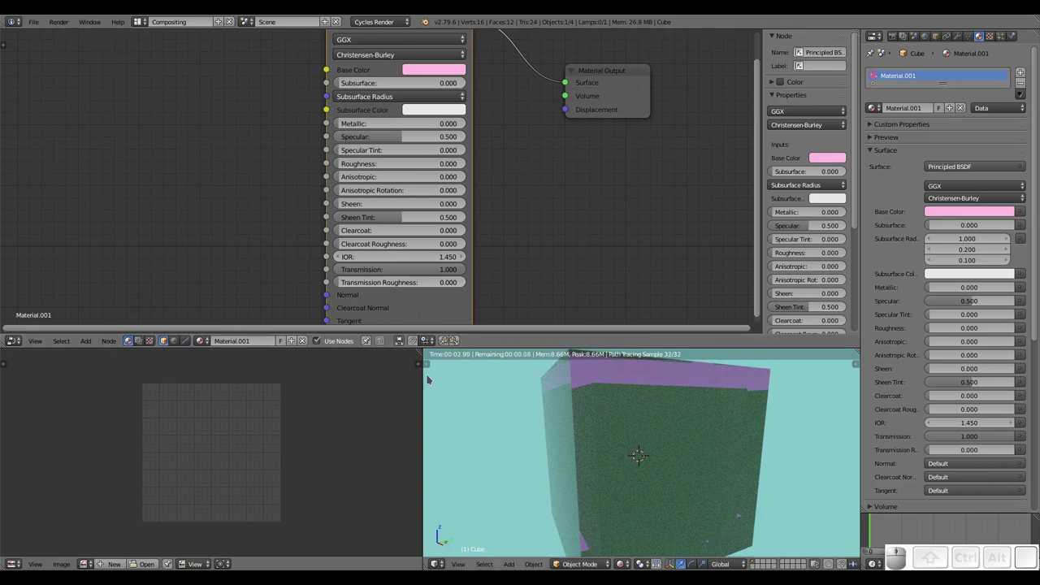
# Step: Select the outer pink cube and enter mesh editing to bevel its edges
pyautogui.rightClick(641, 377)
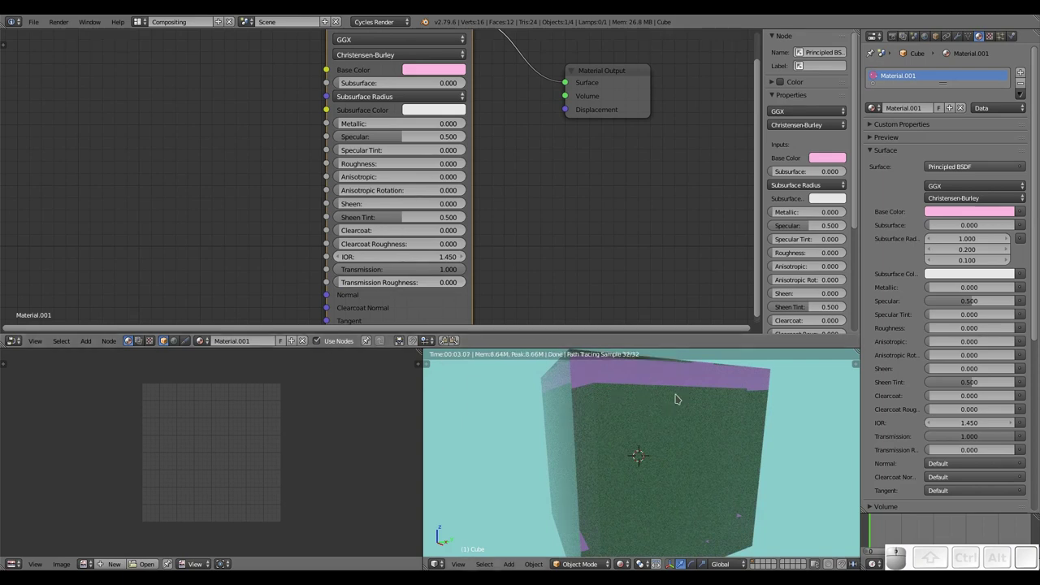
pyautogui.press('ctrl+Tab')
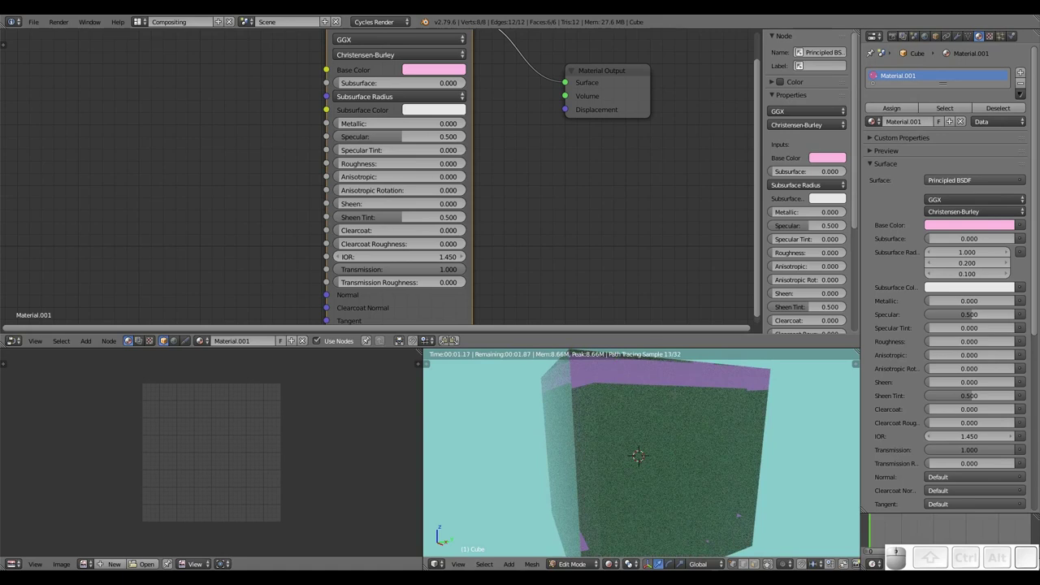
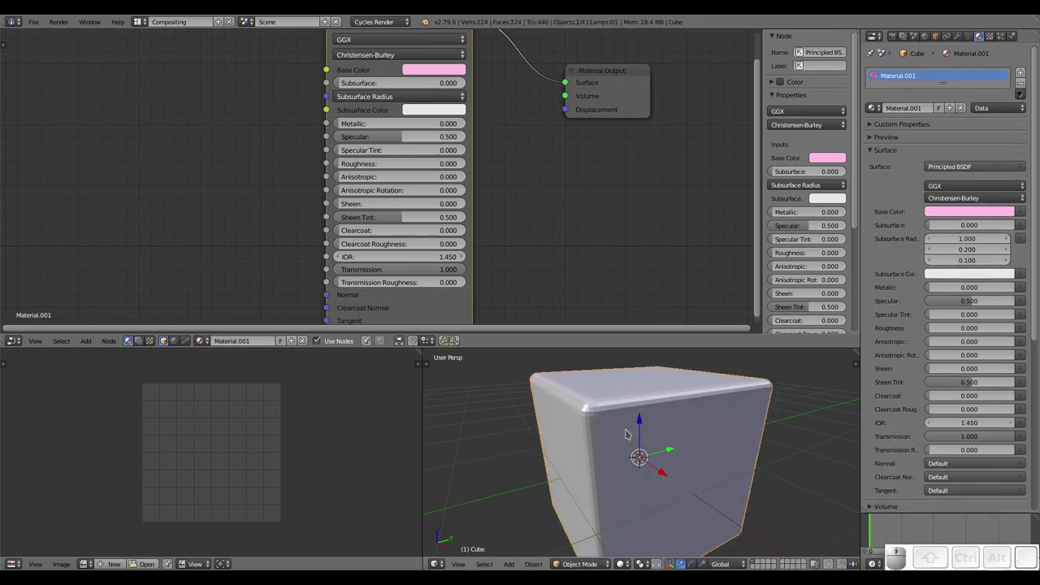
# Step: Return the viewport to a rendered preview and orbit around the bevelled pink cube
pyautogui.press('shift+z')
pyautogui.moveTo(649, 452); pyautogui.dragTo(709, 459)
pyautogui.click(697, 460)
pyautogui.moveTo(673, 456); pyautogui.dragTo(669, 459)
pyautogui.click(539, 469)
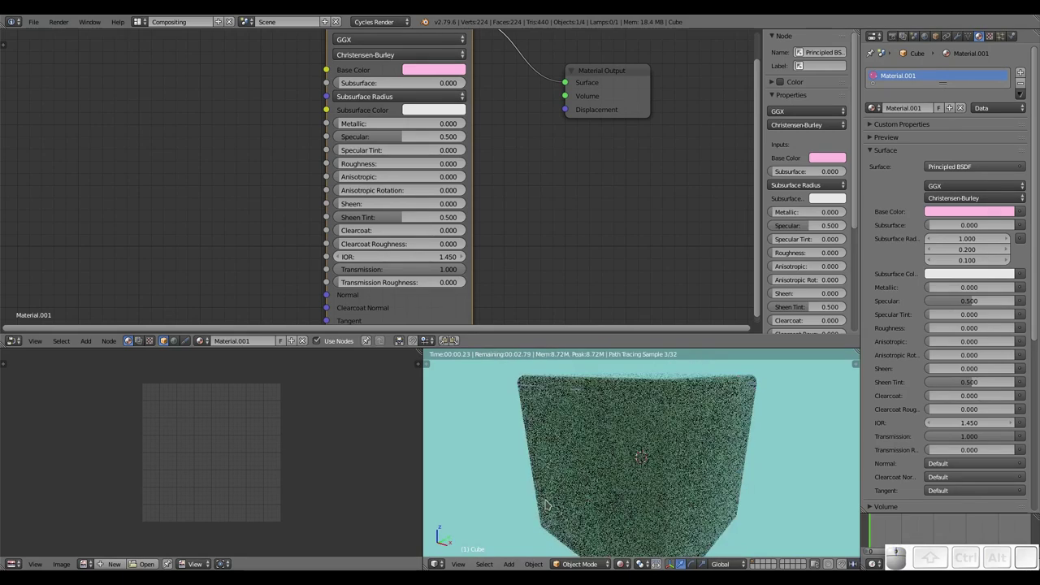
pyautogui.middleClick(608, 482)
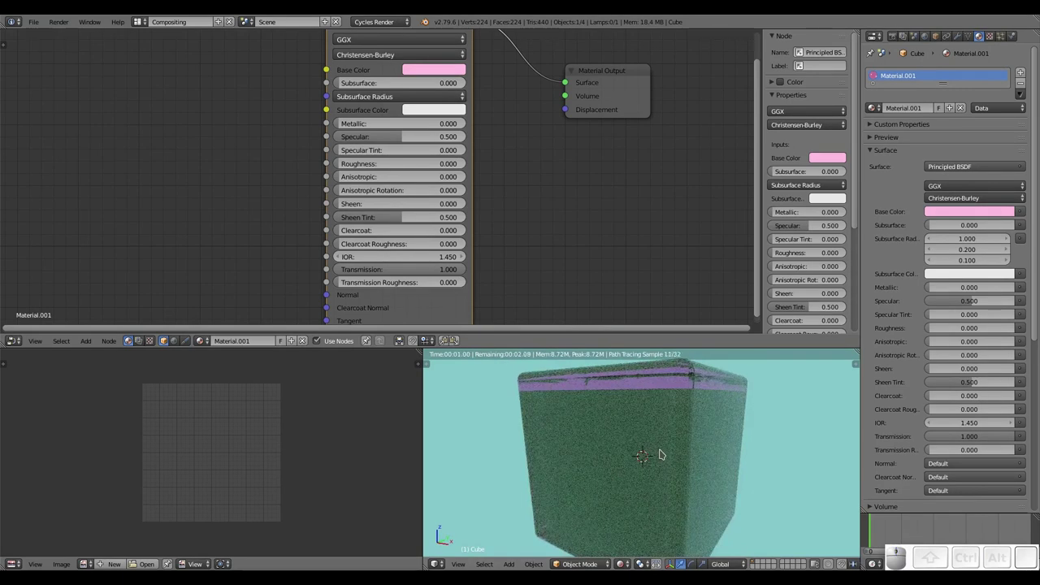
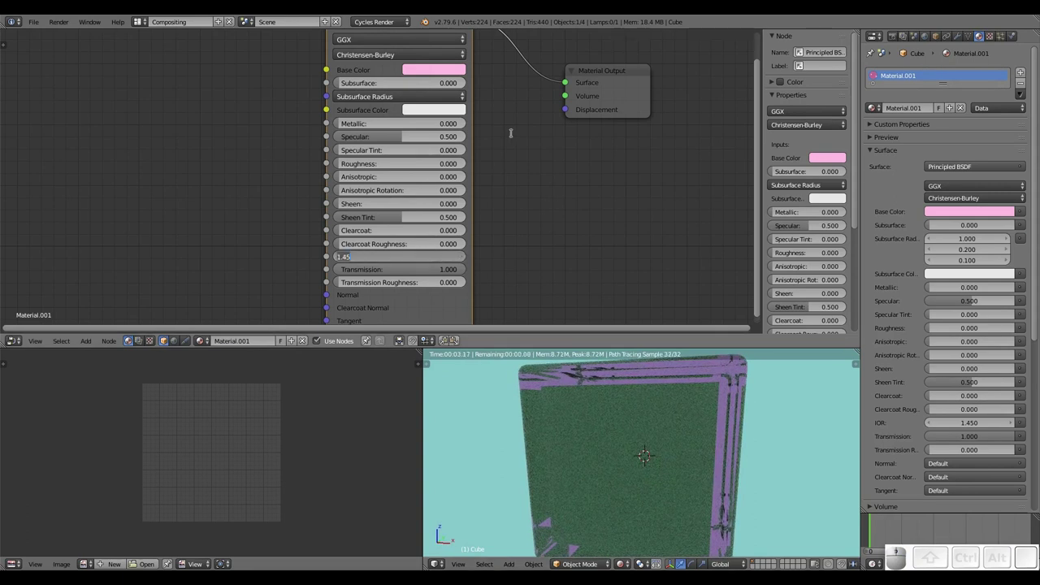
# Step: Set the Principled BSDF IOR to 0, turning the rendered cube black
pyautogui.press('0')
pyautogui.press('Return')
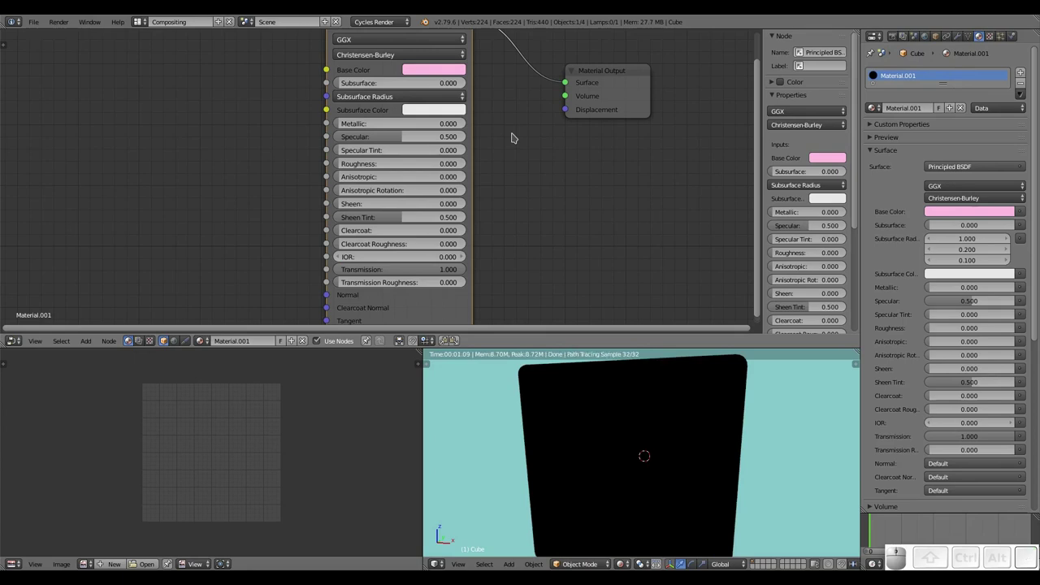
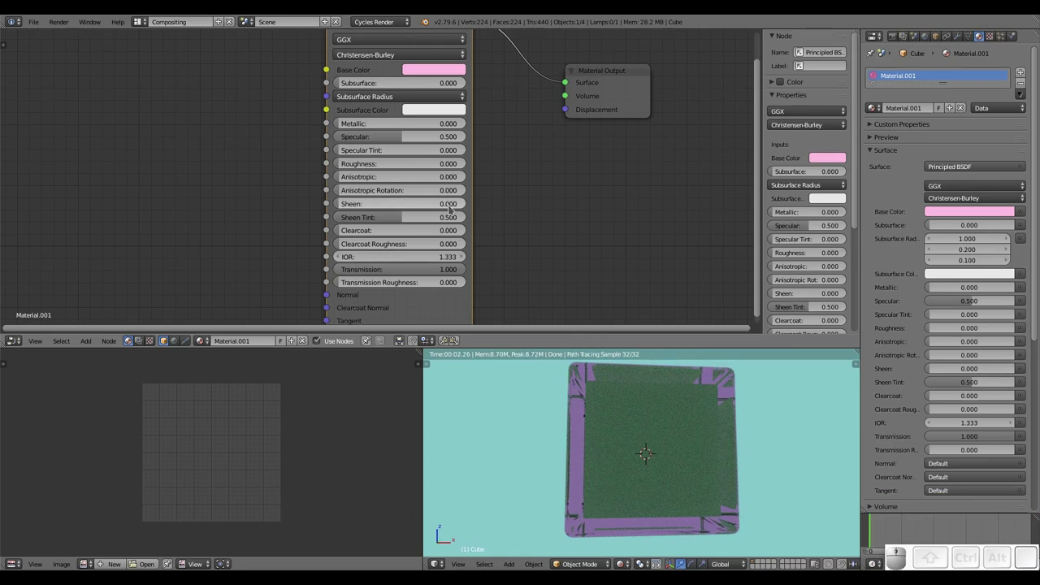
pyautogui.middleClick(650, 462)
pyautogui.middleClick(676, 425)
pyautogui.moveTo(676, 435); pyautogui.dragTo(692, 432)
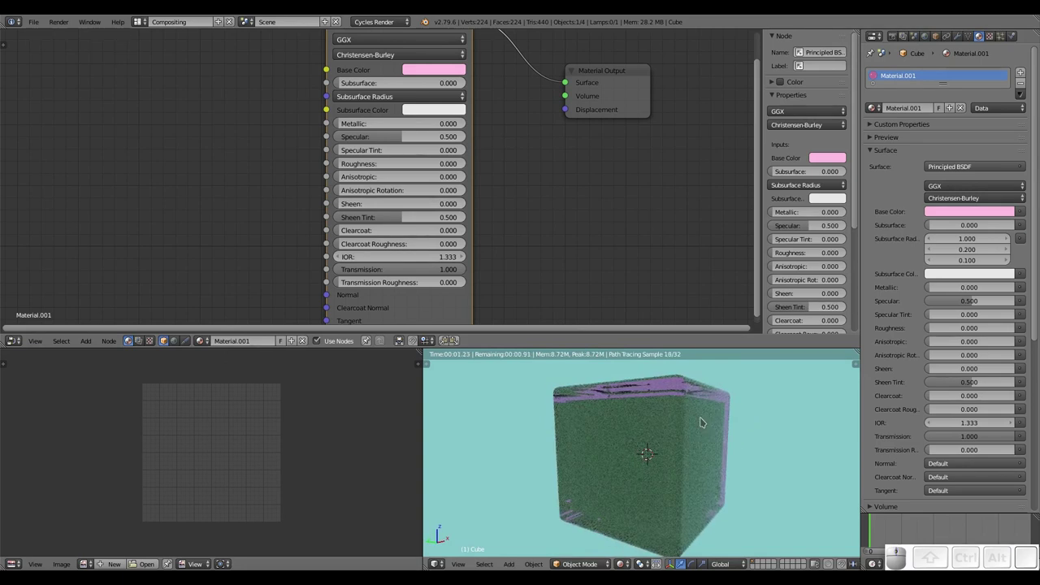
pyautogui.rightClick(693, 390)
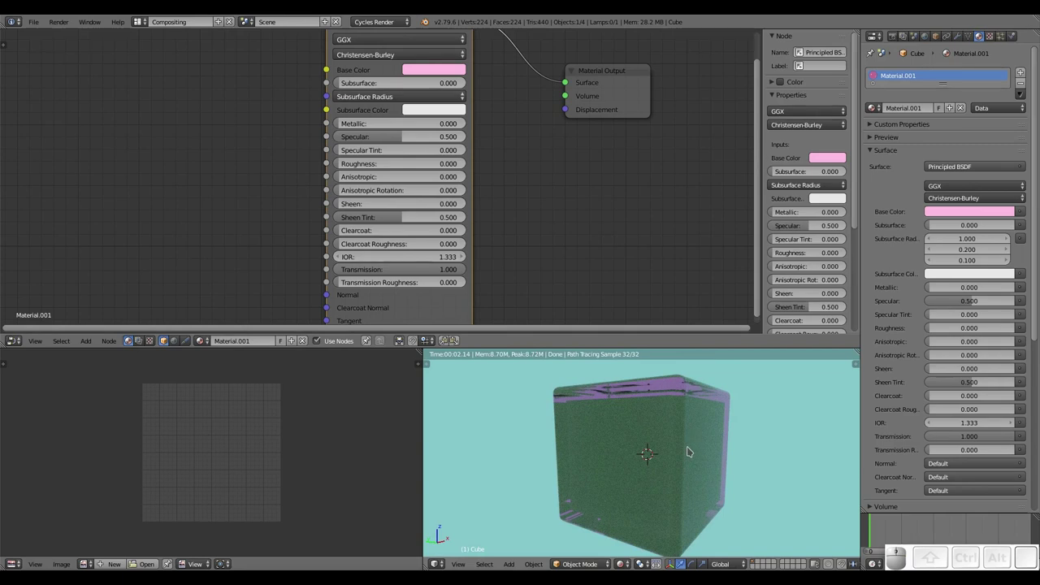
# Step: Bevel the green inner cube's edges with extra segments for a rounded look
pyautogui.rightClick(654, 437)
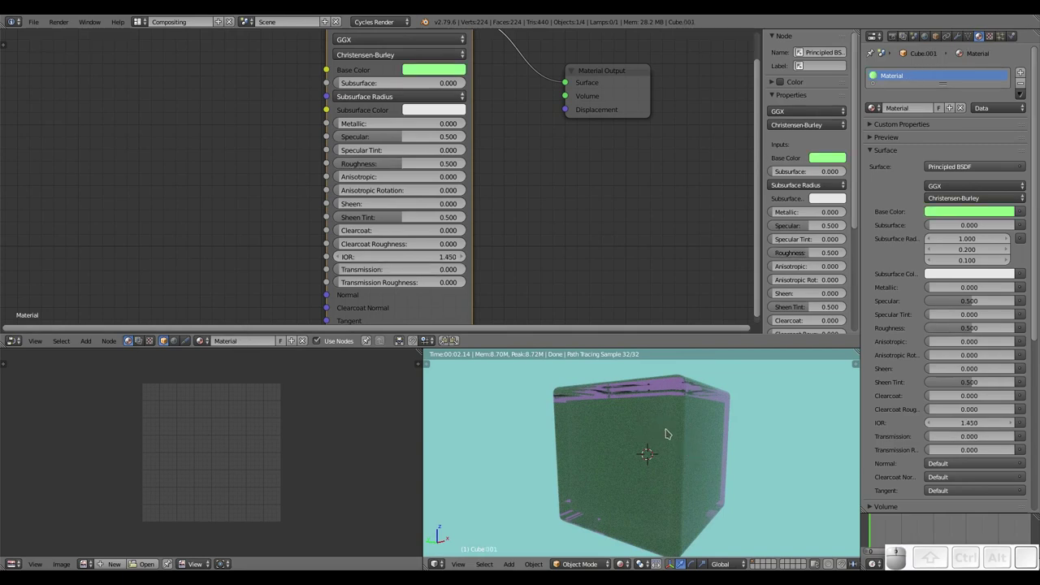
pyautogui.press('Tab')
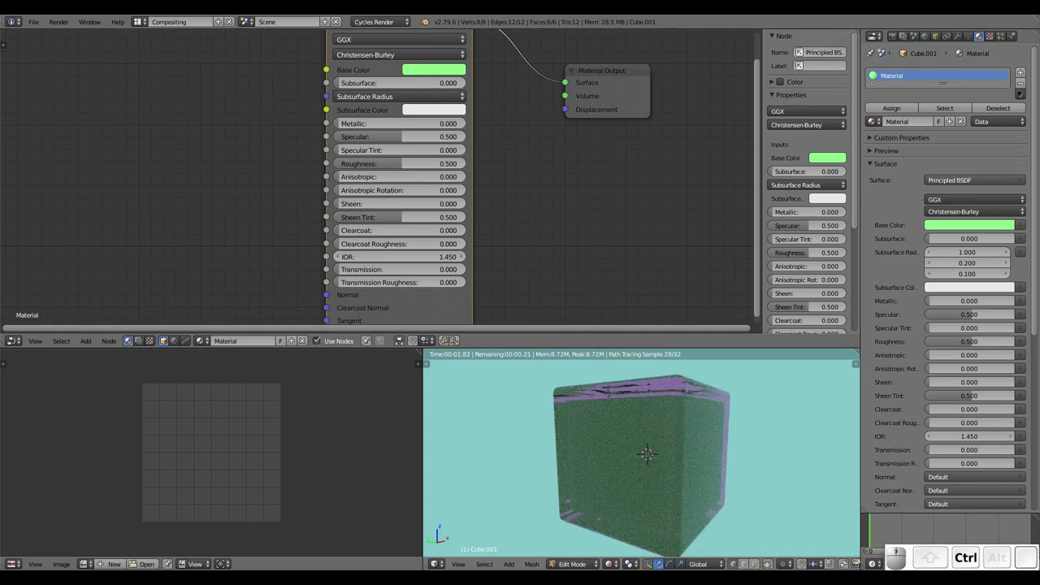
pyautogui.press('ctrl+b')
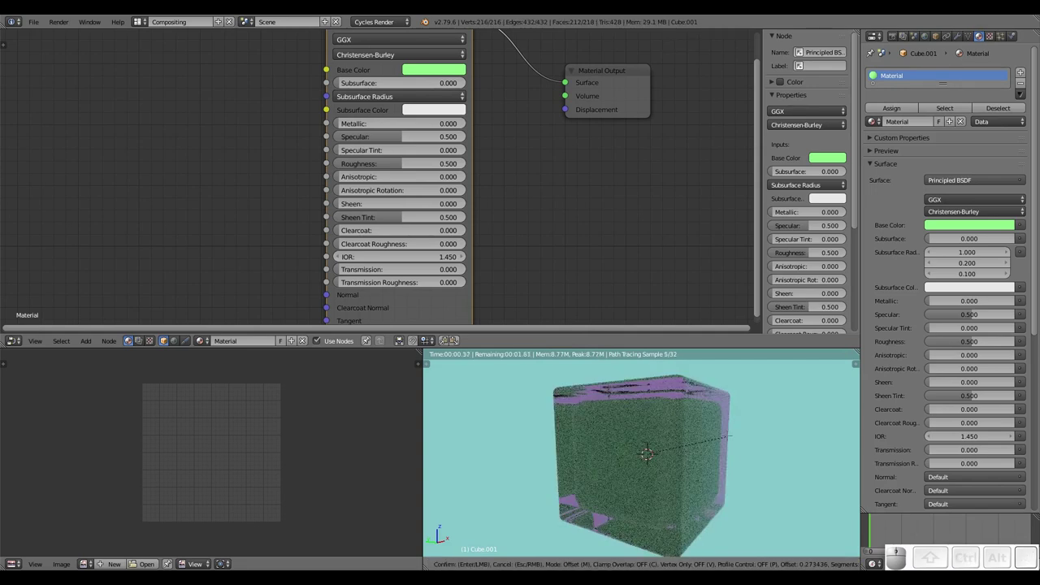
pyautogui.scroll(3)
pyautogui.scroll(3)
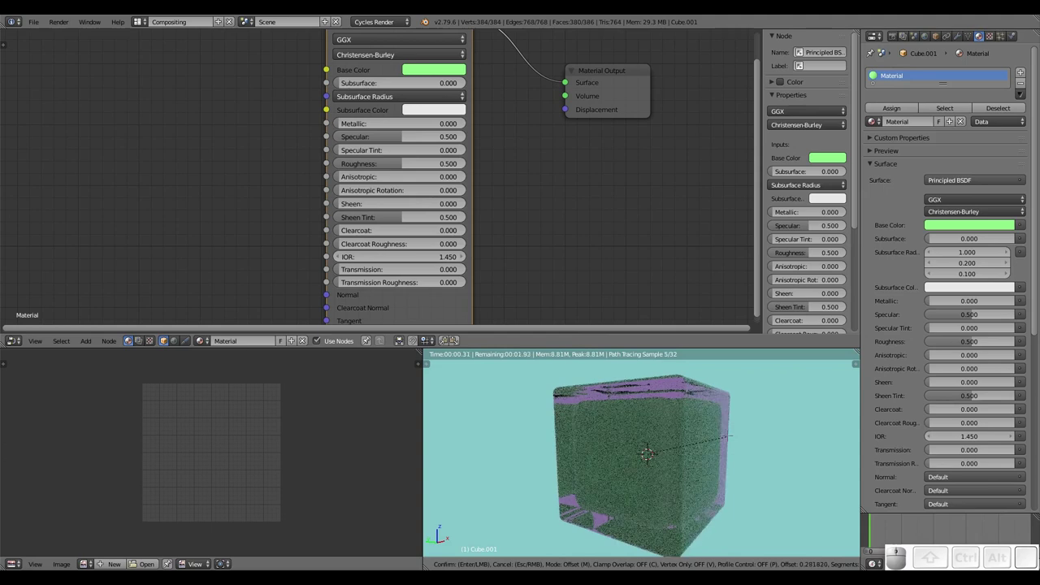
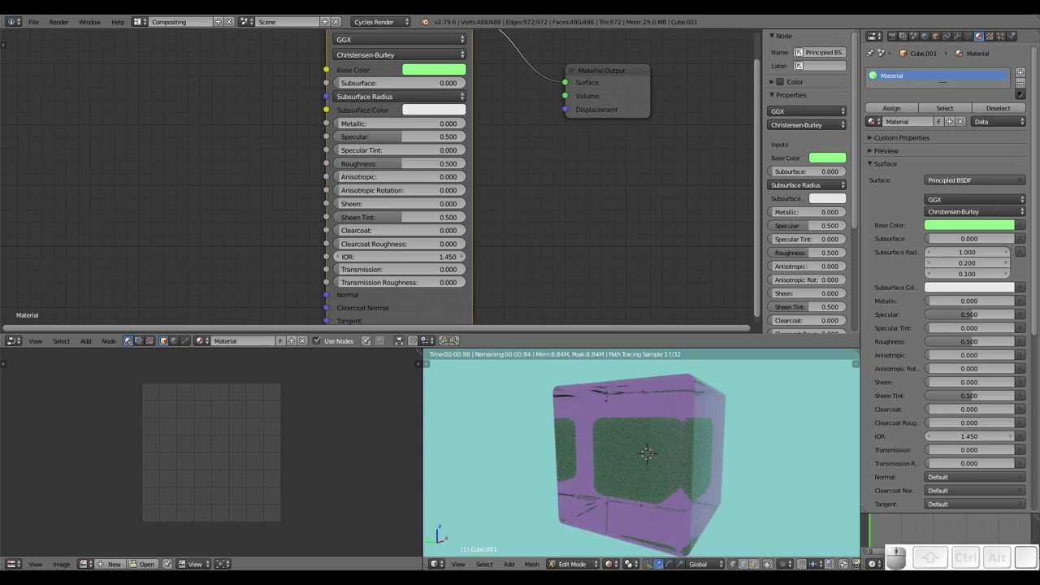
# Step: Leave mesh editing and select the pink outer cube again
pyautogui.press('Tab')
pyautogui.rightClick(642, 408)
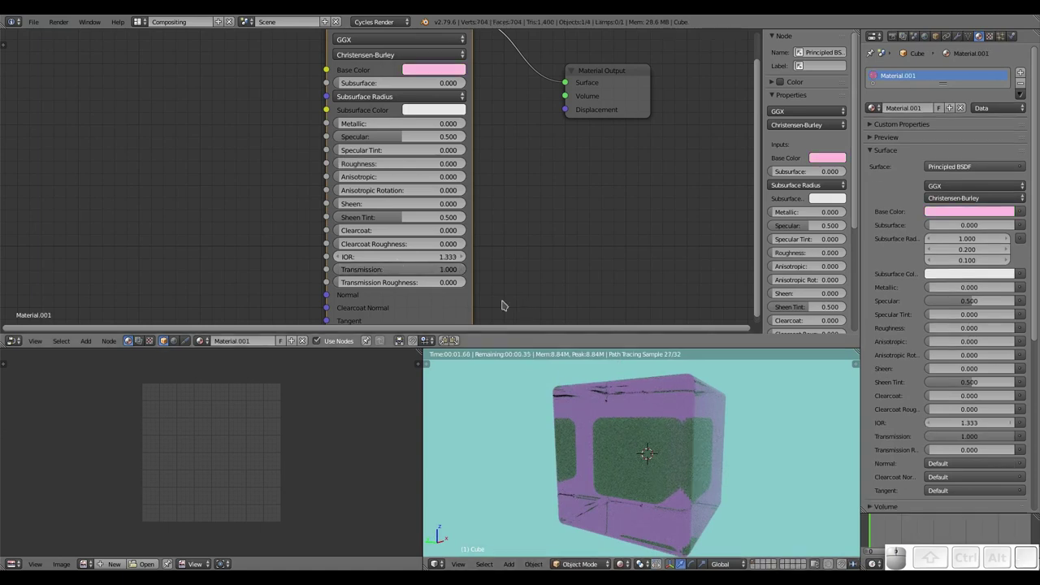